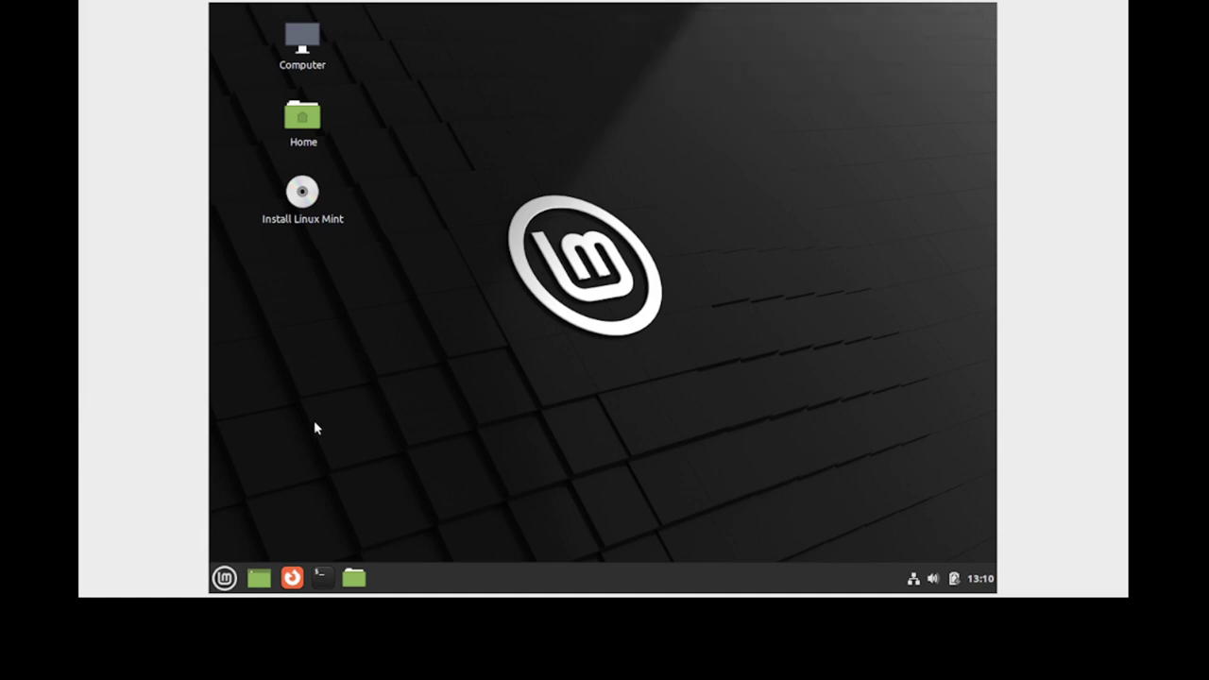
Step: Browse the Mint menu's Preferences category down to the Display entry
click(233, 578)
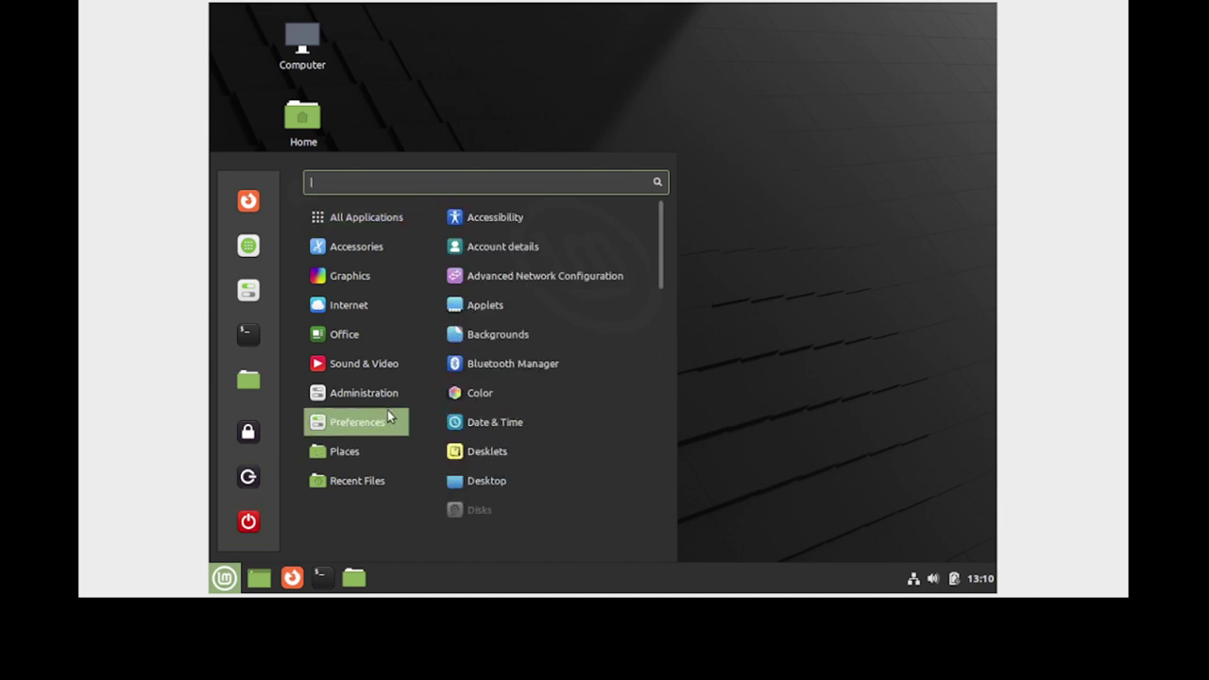
scroll(down, 3)
scroll(down, 3)
Step: Change the screen resolution to 1360 × 768 (16:9), apply it and close Display settings
click(484, 455)
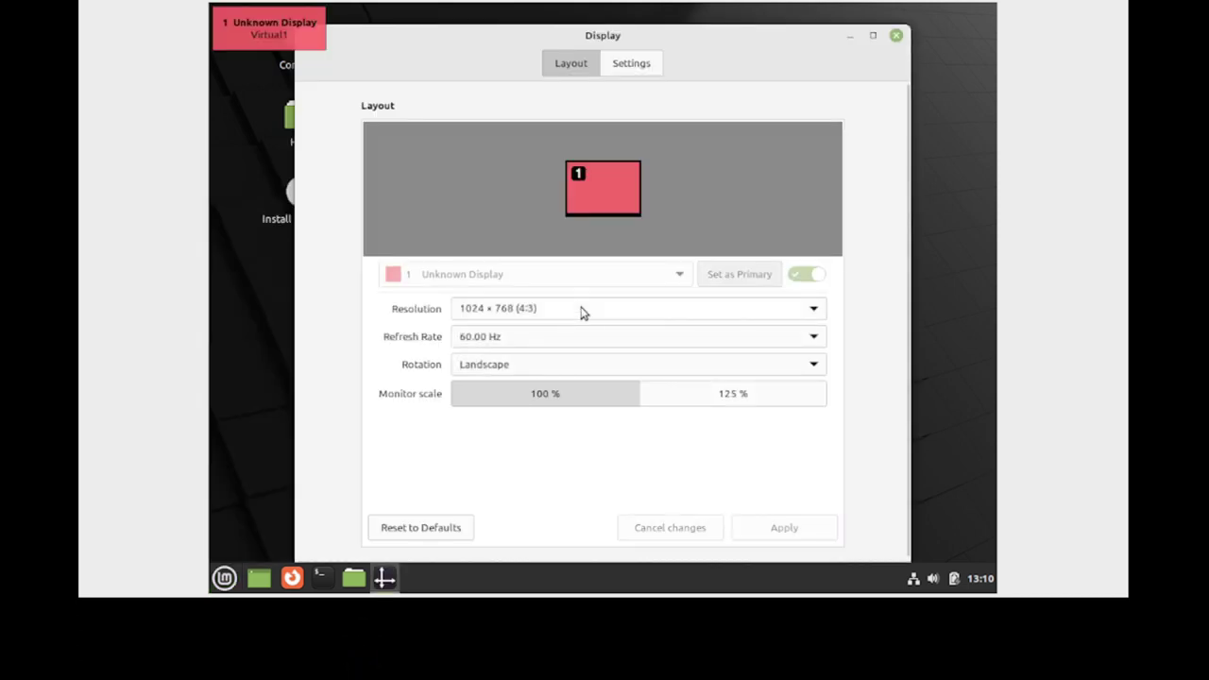
click(574, 316)
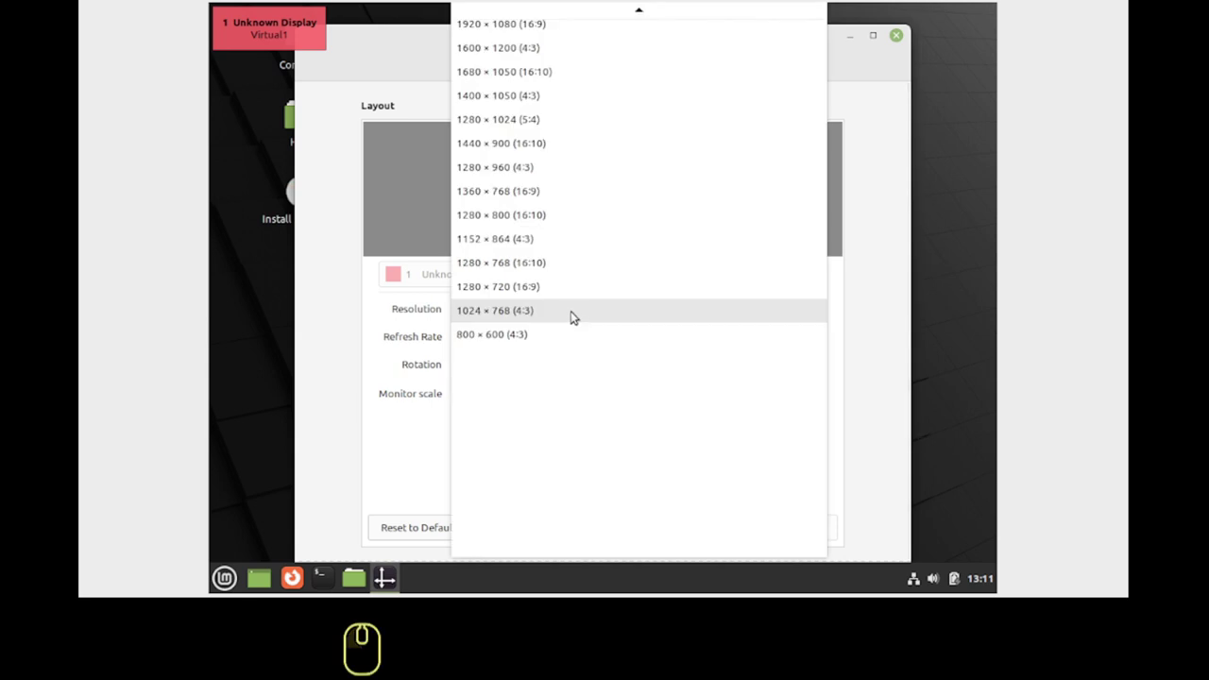
click(556, 192)
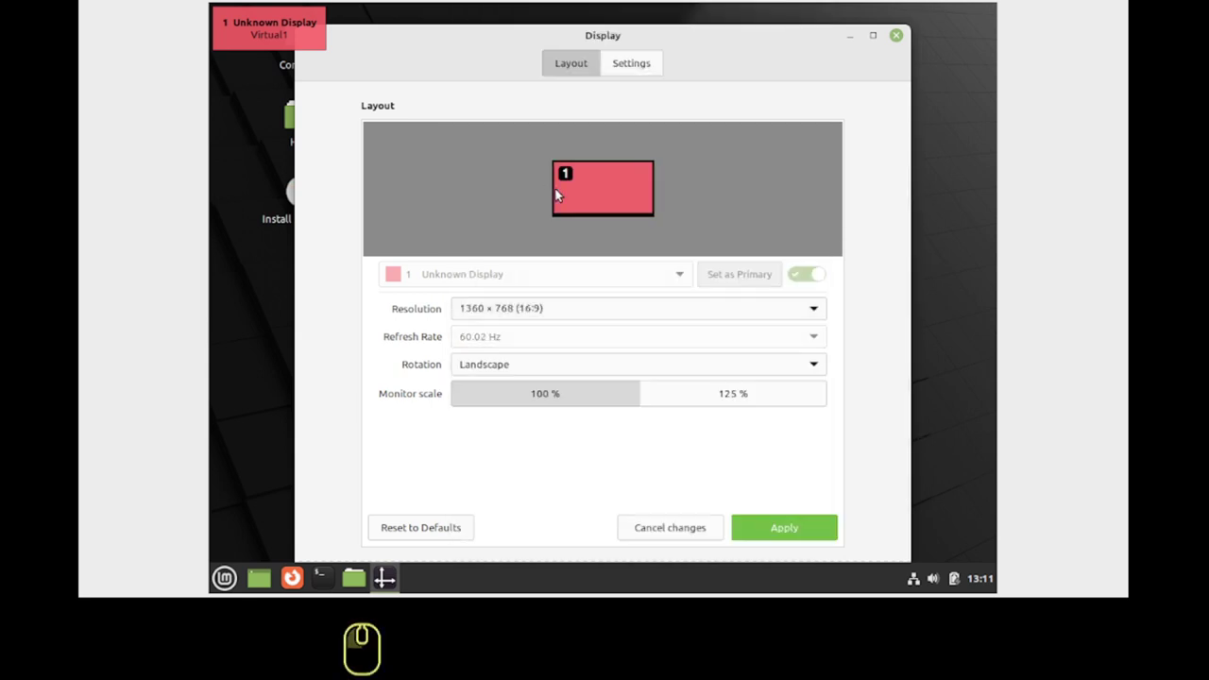
click(755, 525)
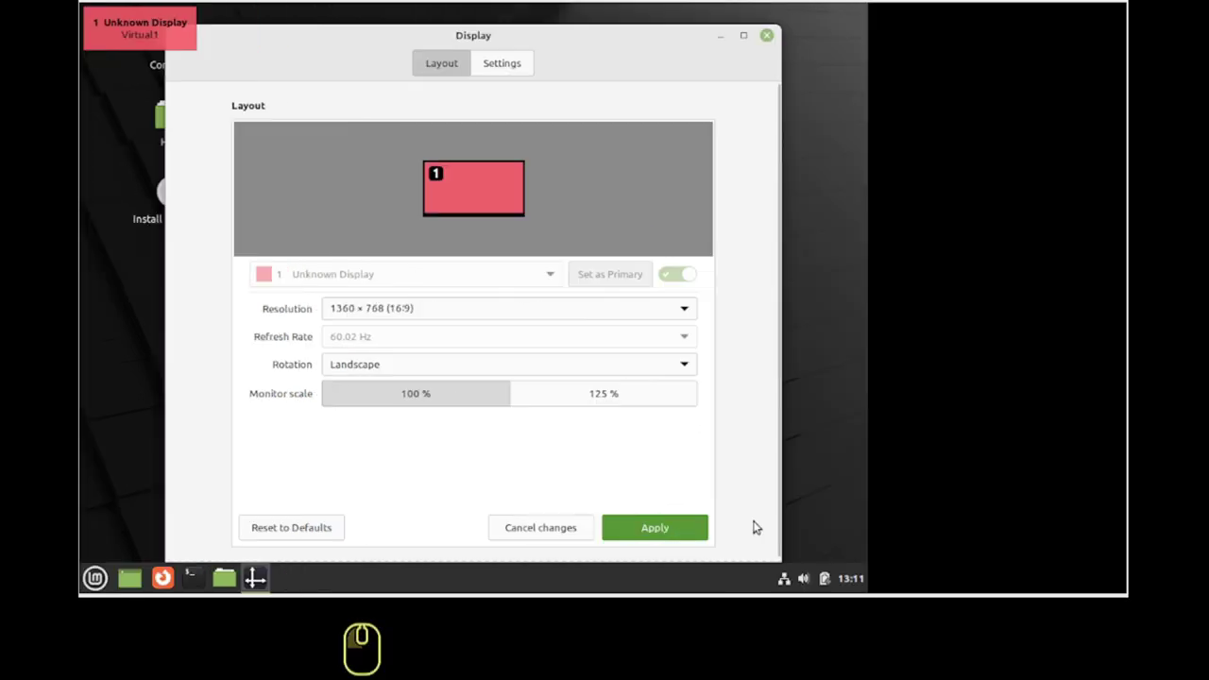
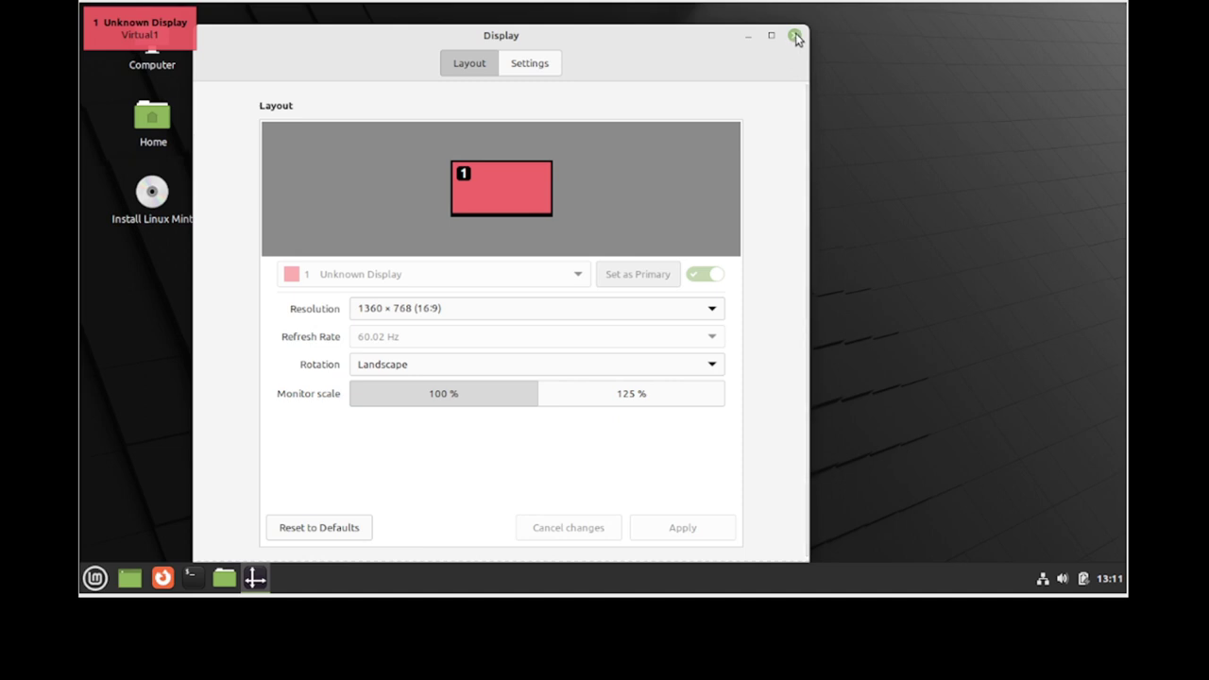
click(796, 35)
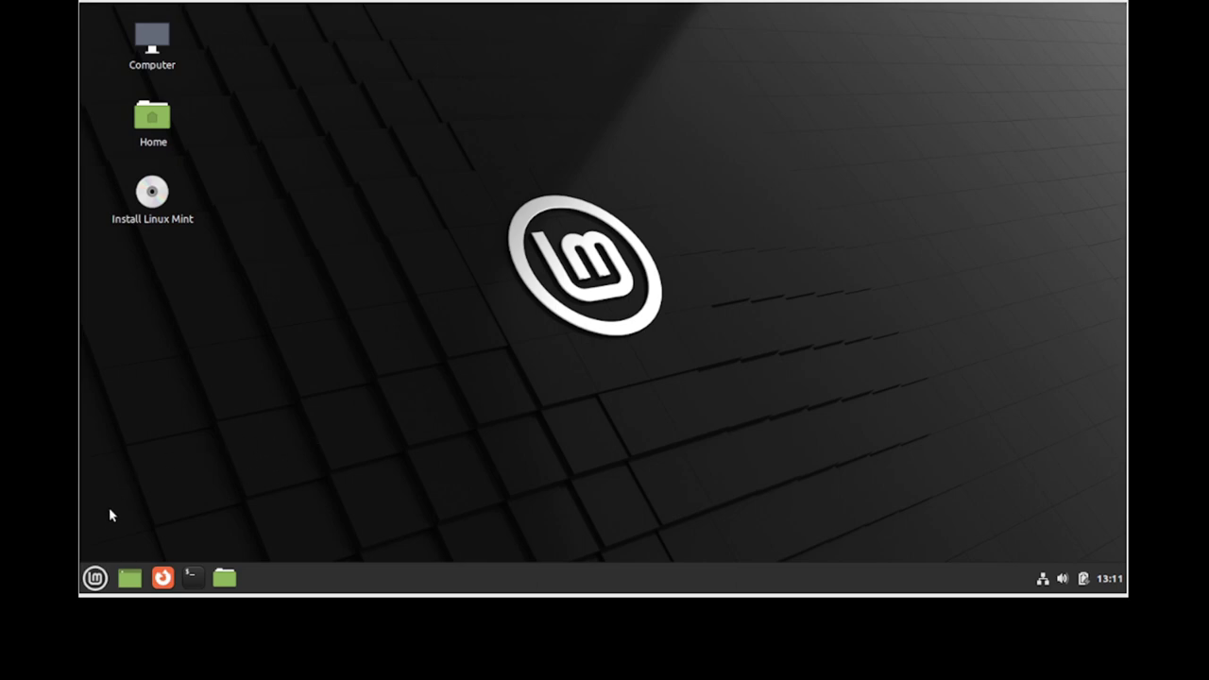
Step: Start the Install Linux Mint launcher and choose Español as the installation language
click(211, 307)
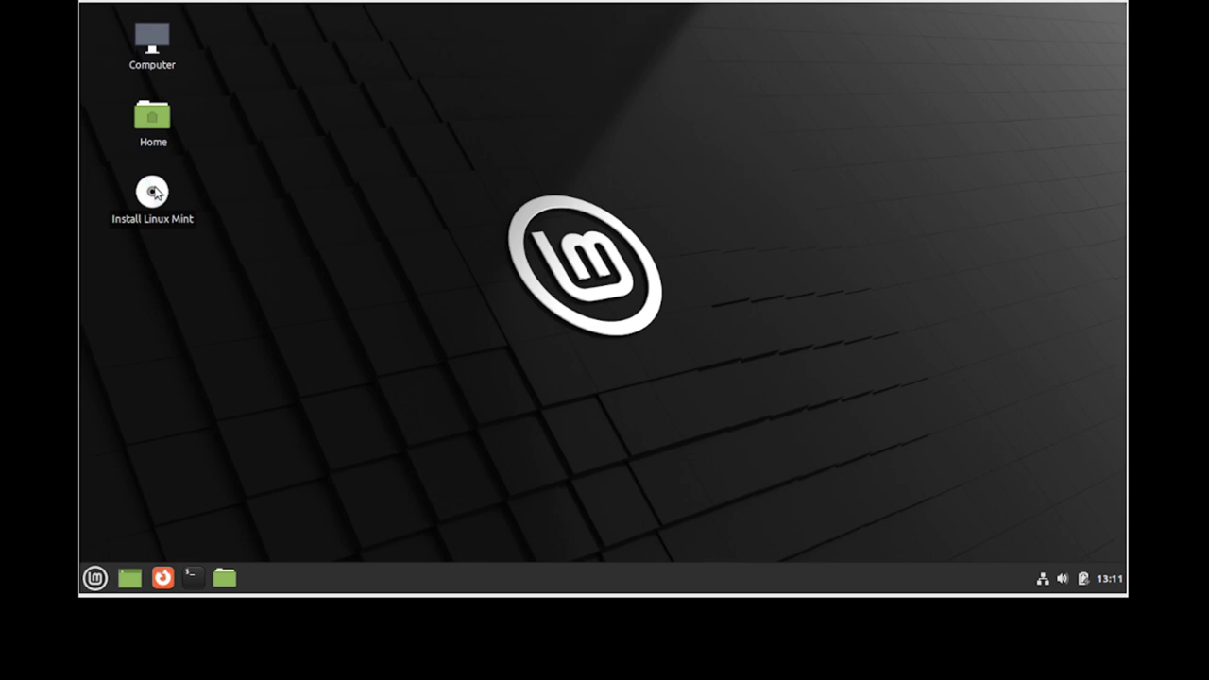
click(158, 191)
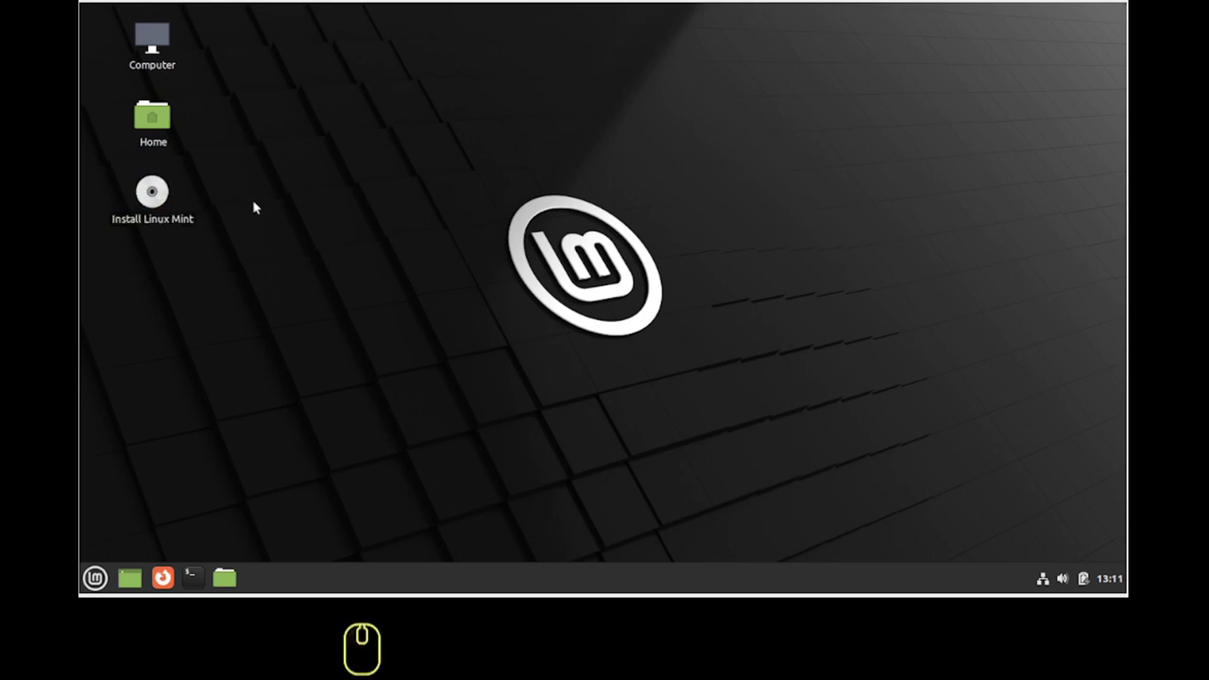
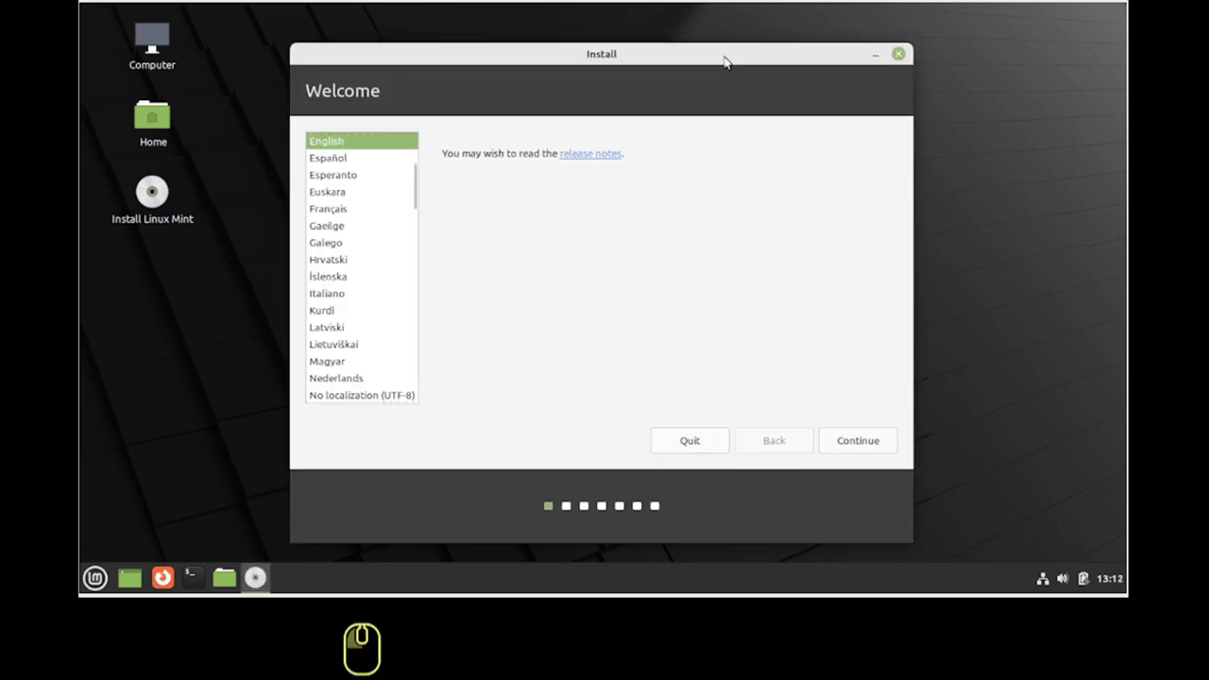
click(345, 161)
click(855, 442)
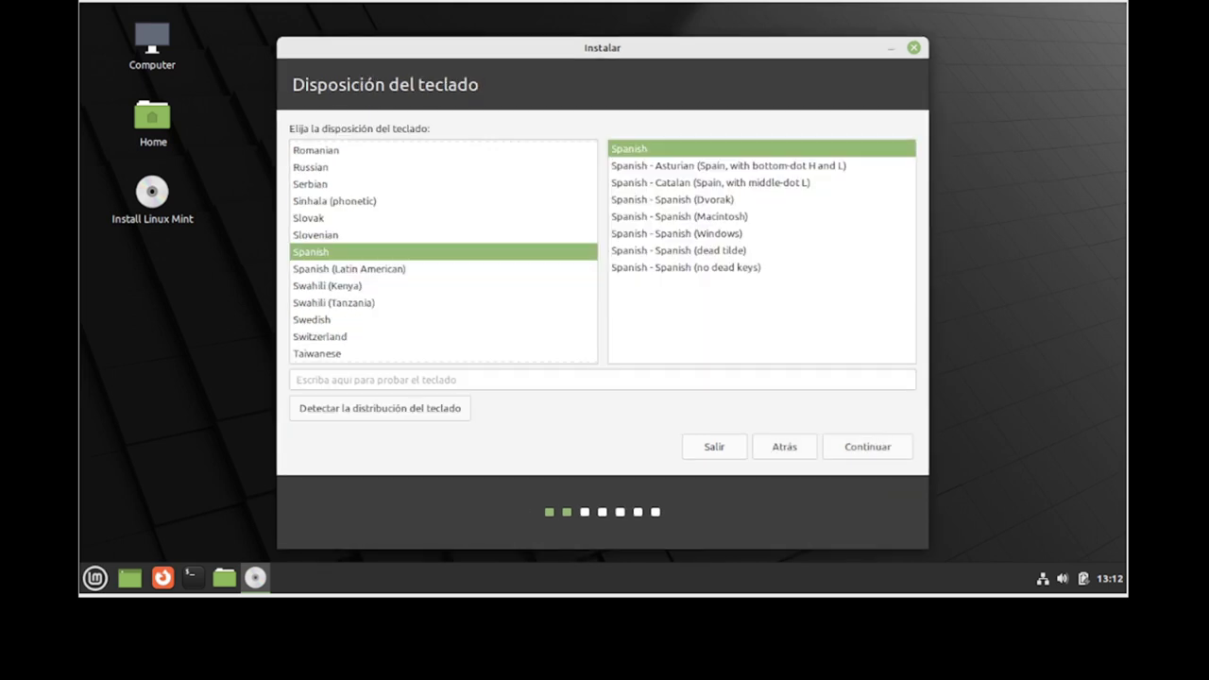
Step: Keep the Spanish keyboard layout and enable installing multimedia codecs, then continue
click(862, 447)
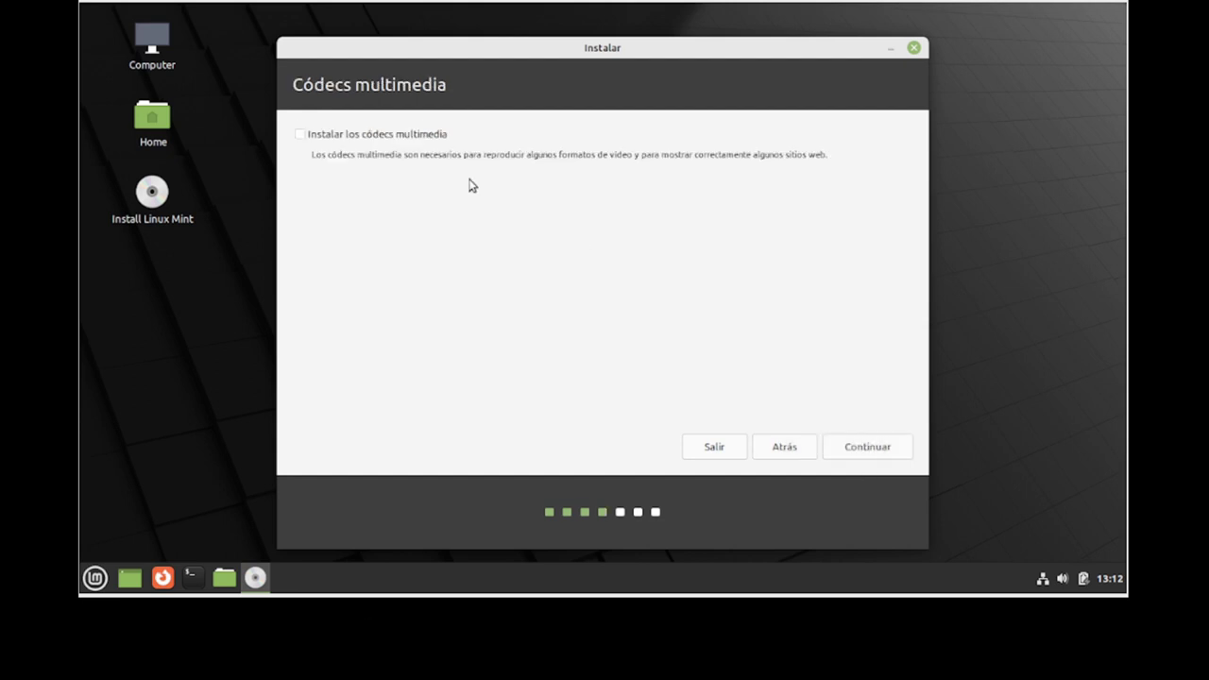
click(378, 141)
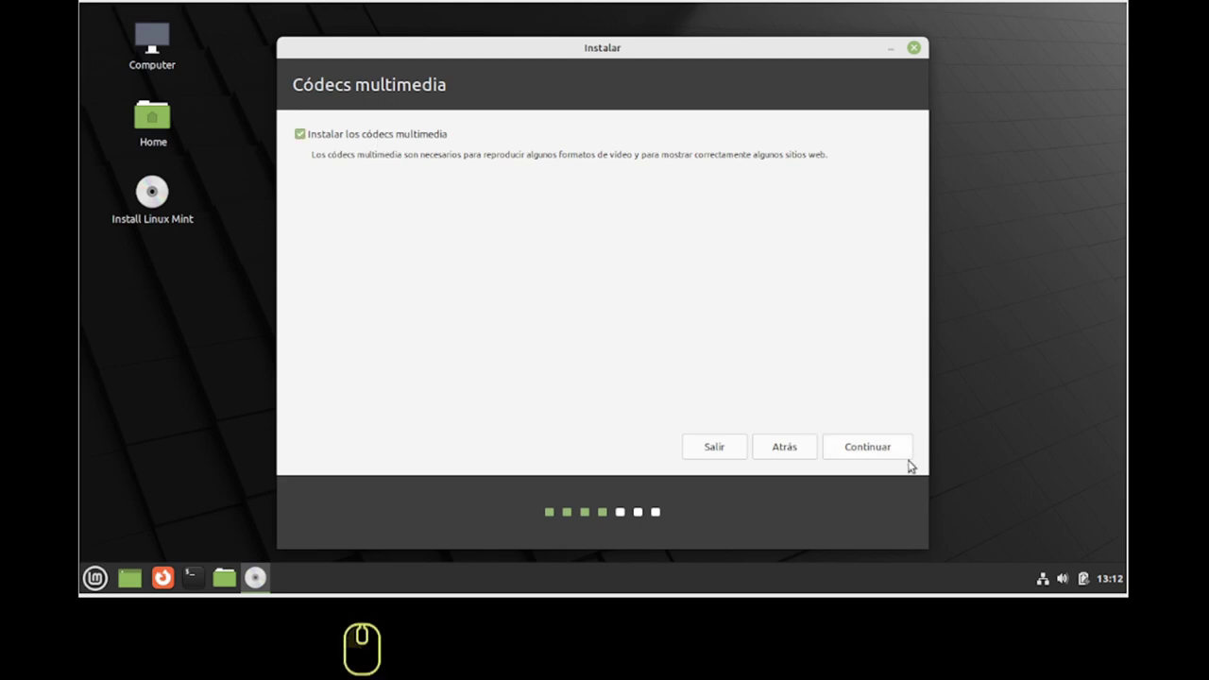
click(874, 450)
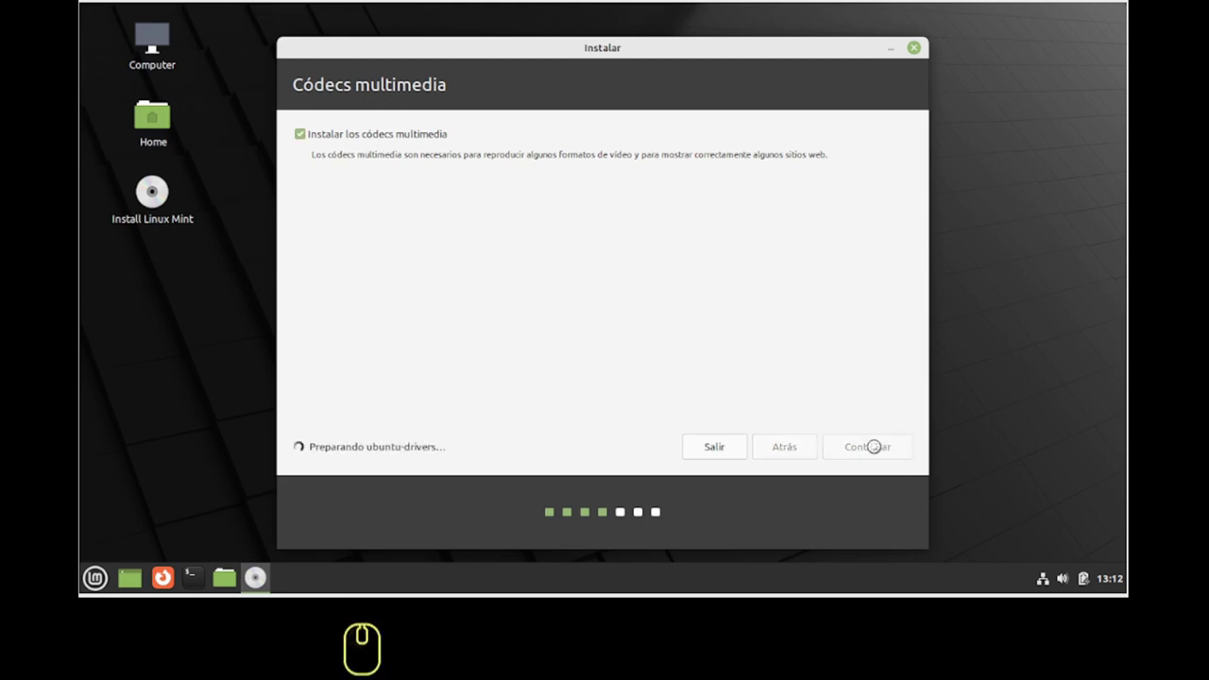
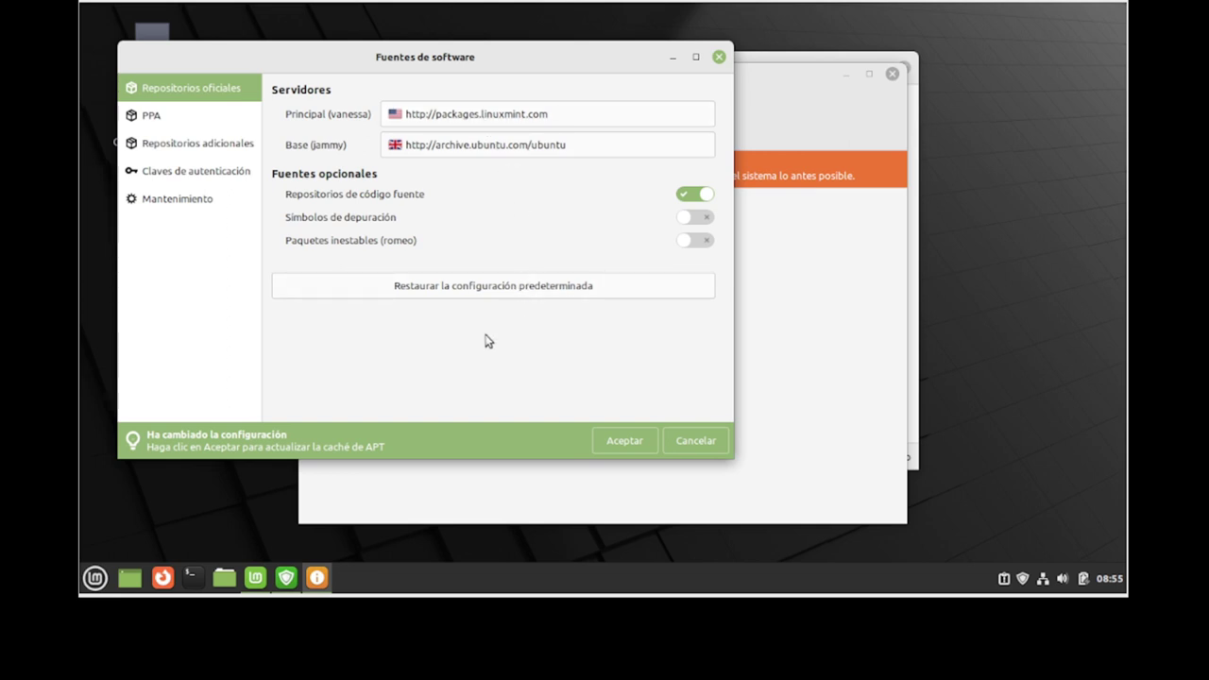
Step: Accept the repository changes in Fuentes de software, then close it and Gestor de actualizaciones
click(617, 449)
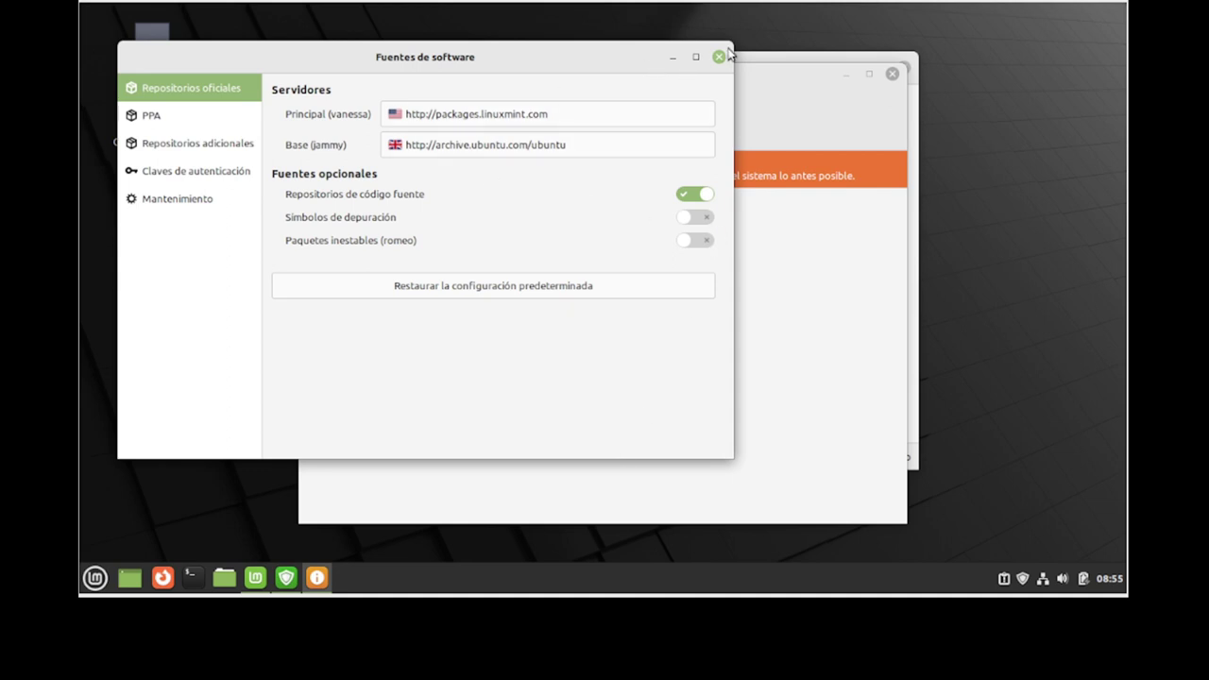
click(721, 63)
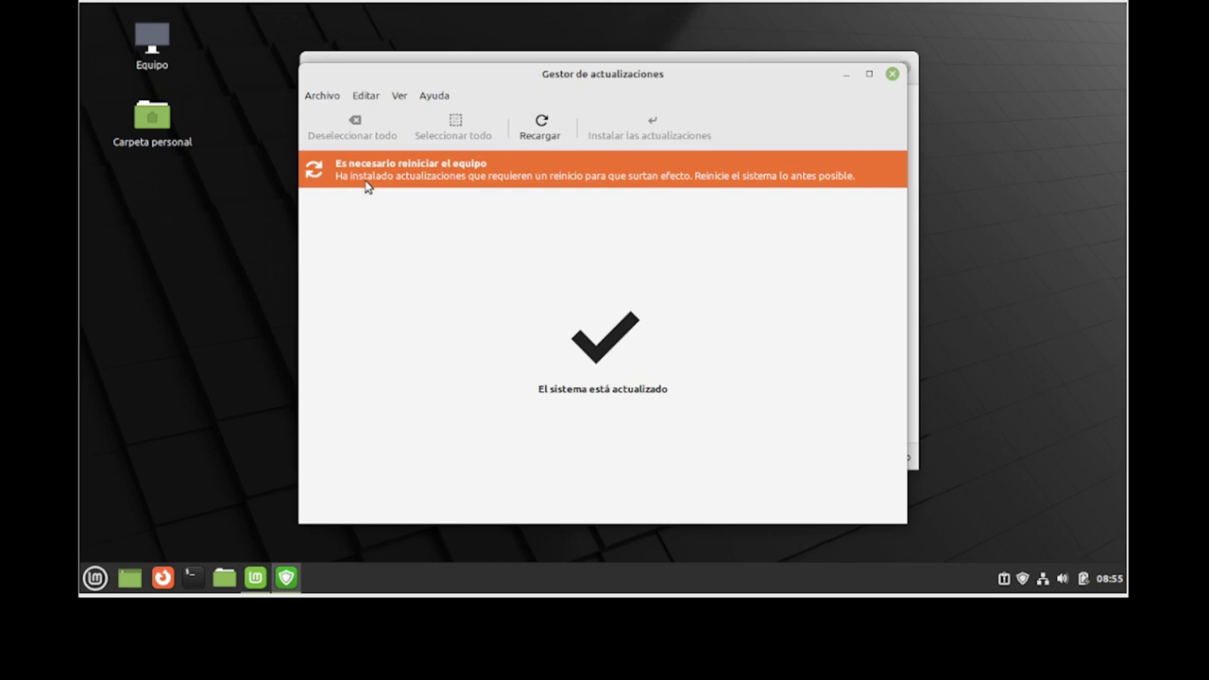
click(897, 80)
Step: Close the Bienvenida screen and restart the computer via the Mint menu's Reiniciar option
click(906, 67)
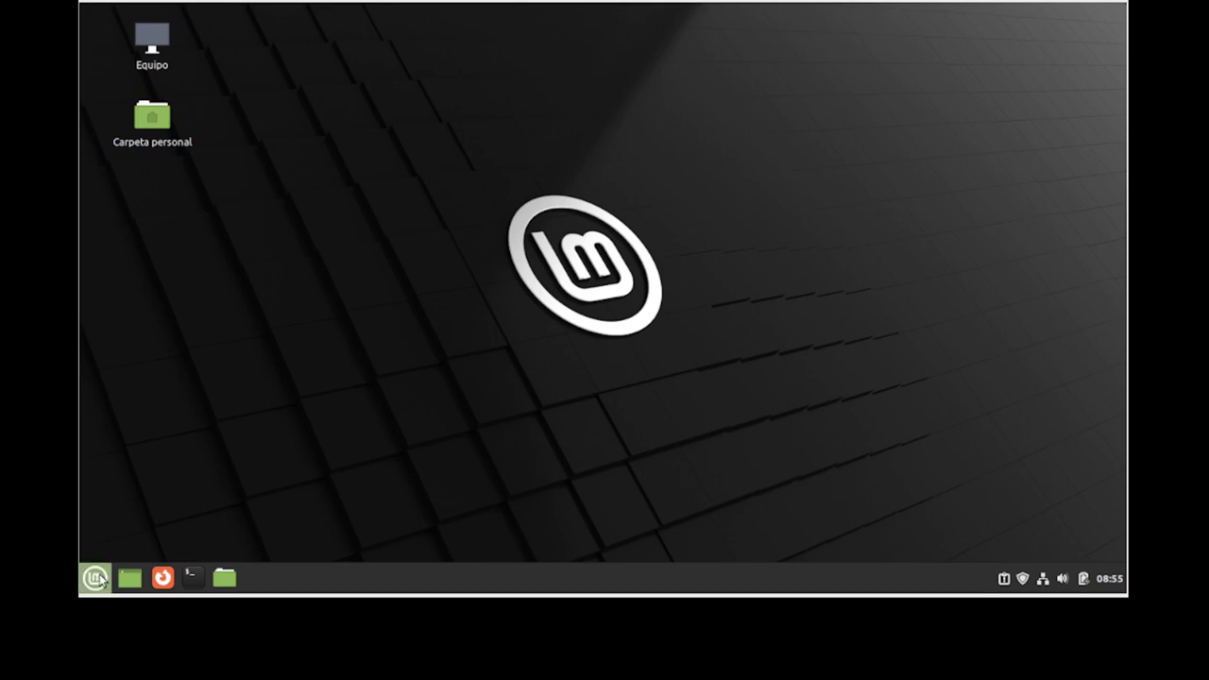
click(102, 578)
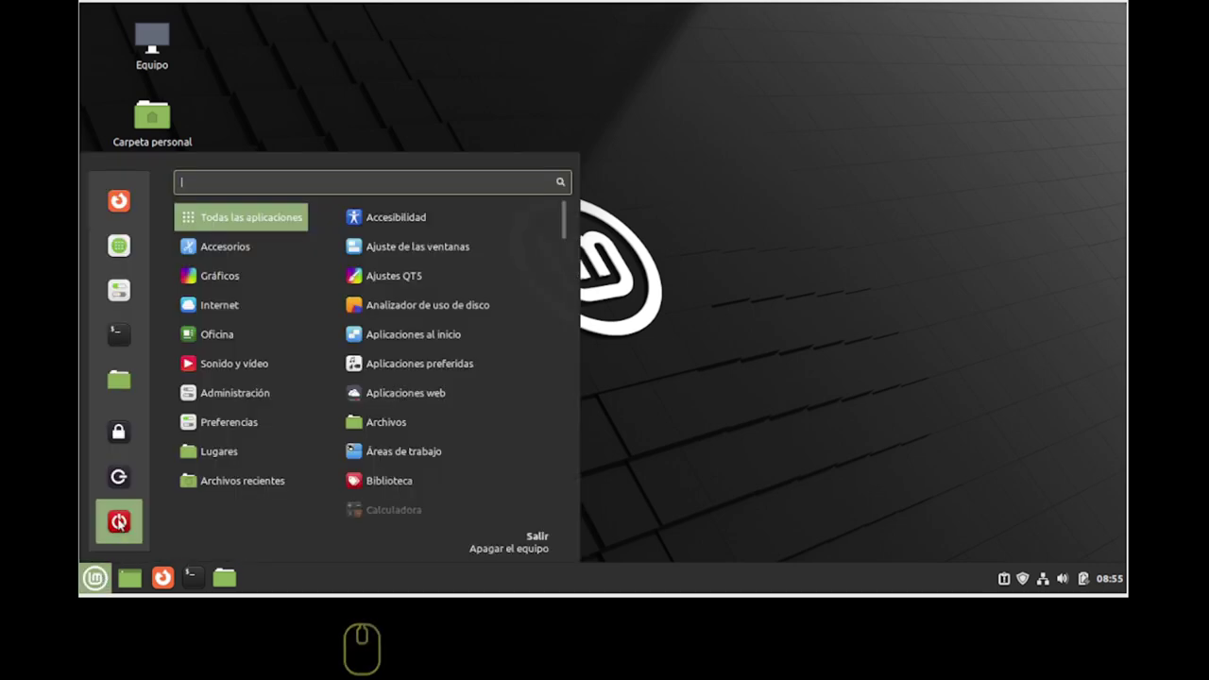
click(121, 523)
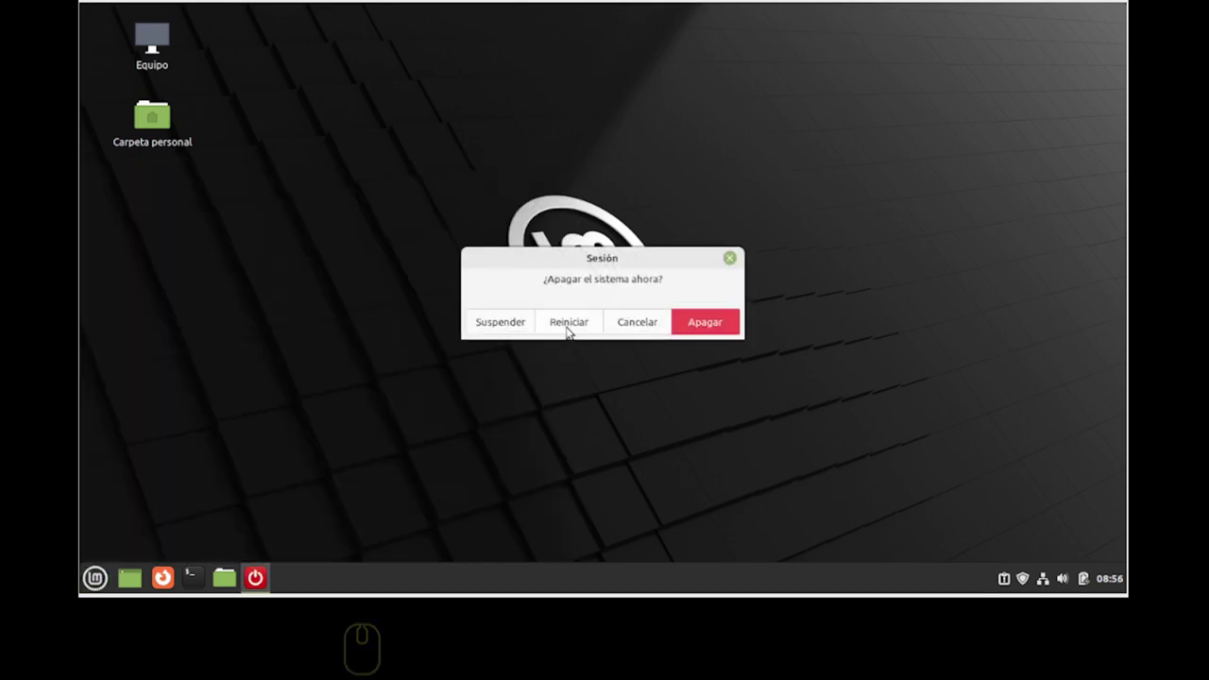
click(572, 324)
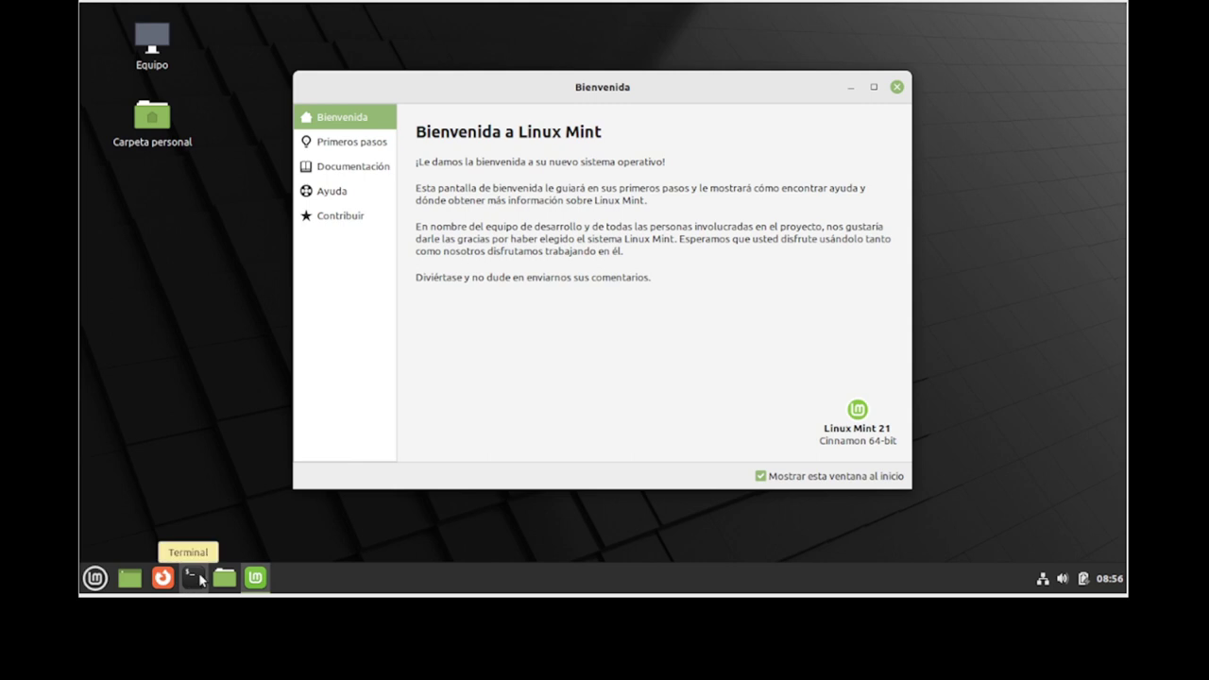
Step: Launch a Terminal from the panel and enlarge it to fill the screen
click(202, 579)
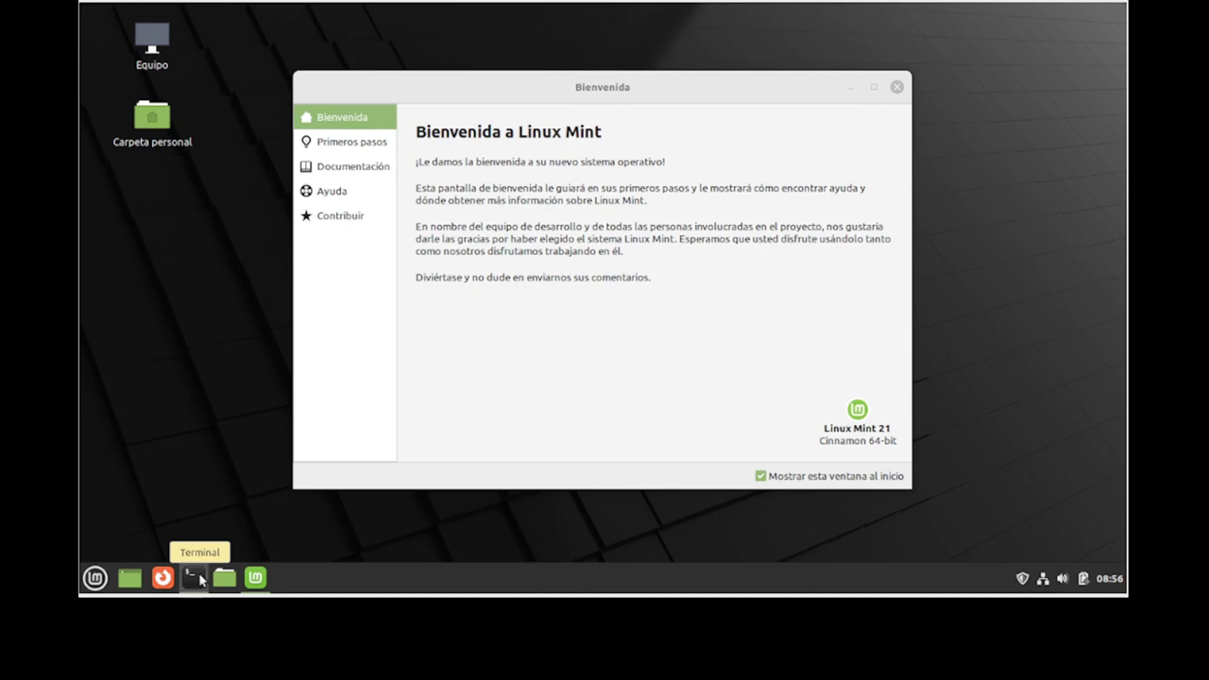
drag(491, 49, 454, 113)
Step: In the terminal's Preferencias, enable Tipografía personalizada and bring up the Monospace 12 font chooser
right_click(453, 113)
right_click(496, 273)
click(503, 251)
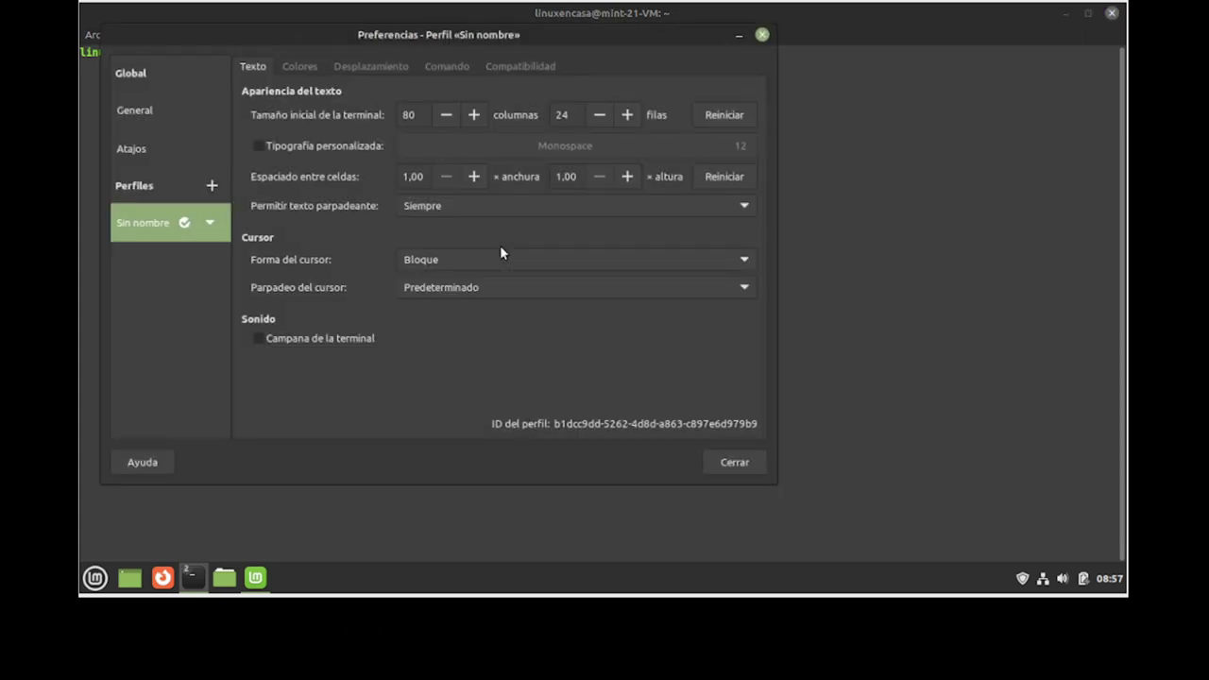
click(260, 154)
click(742, 152)
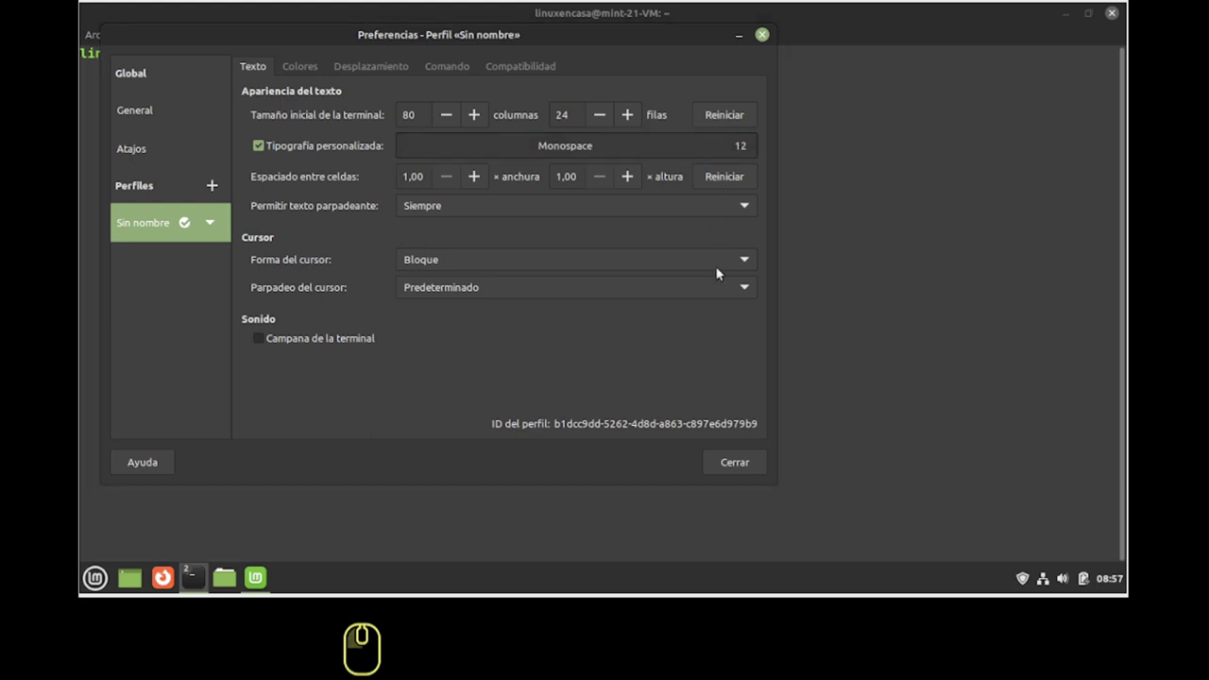